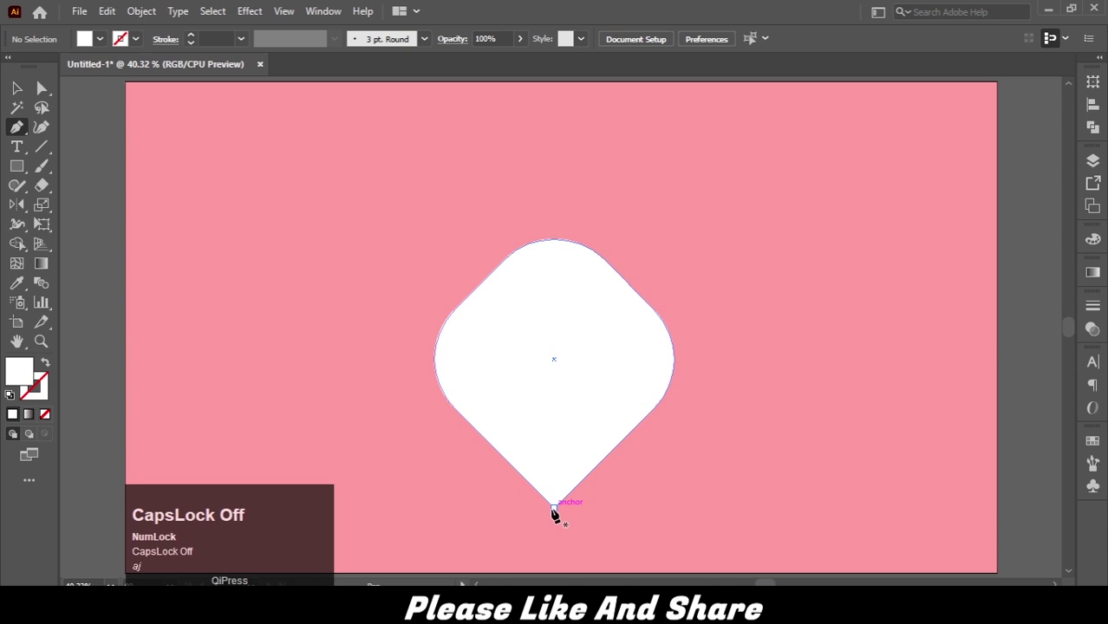
- Draw a straight Pen line from the petal's bottom anchor to an interior point
{"action": "left_click", "coordinate": [555, 509]}
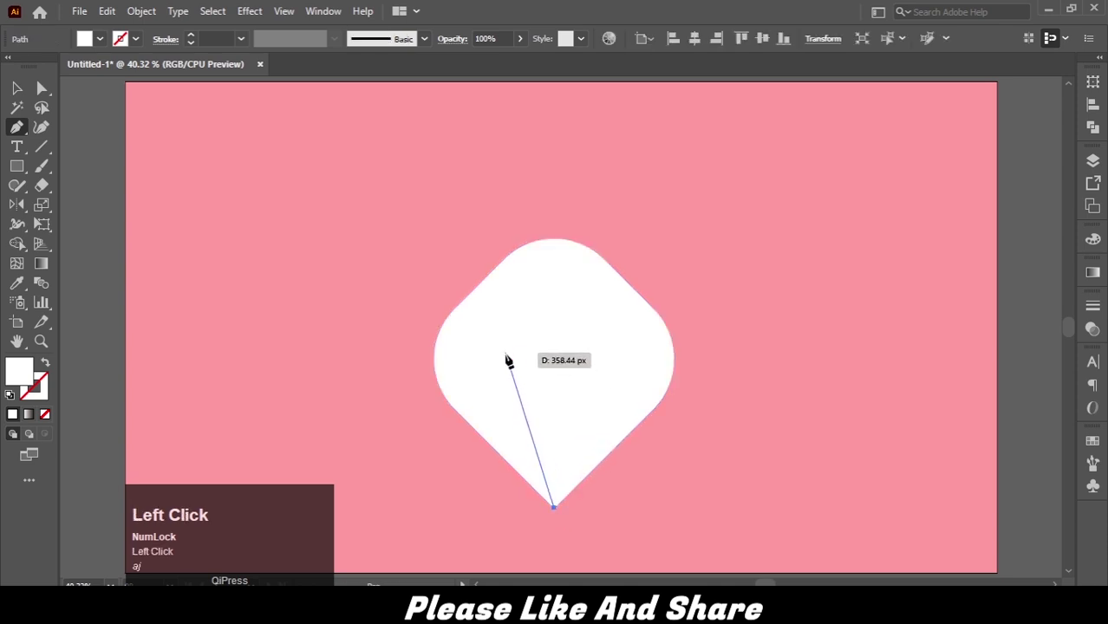
{"action": "type", "text": "aj"}
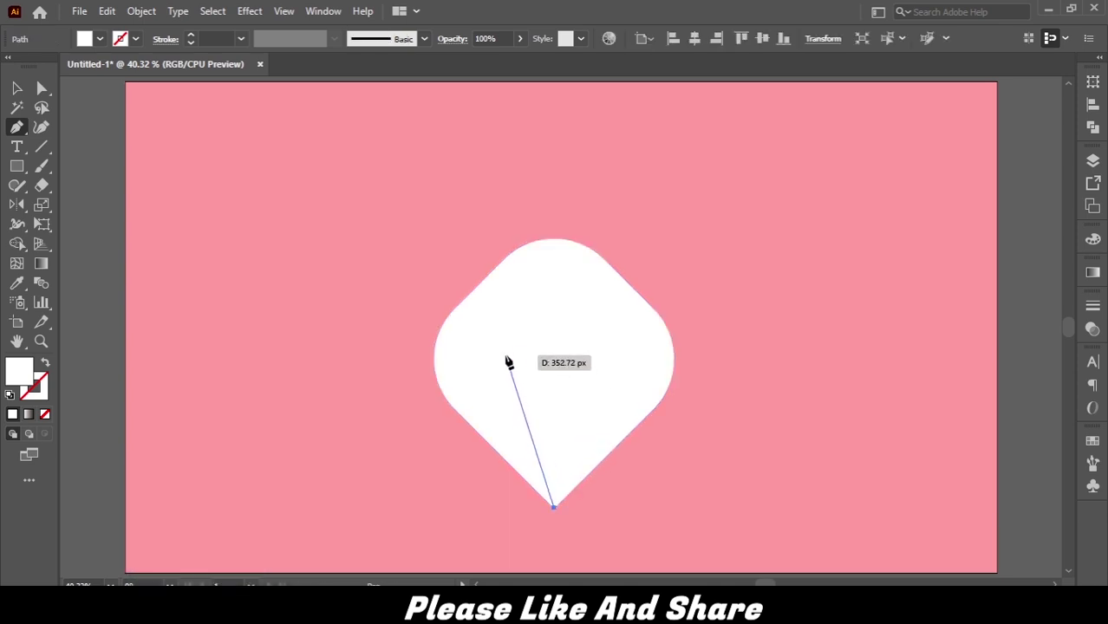
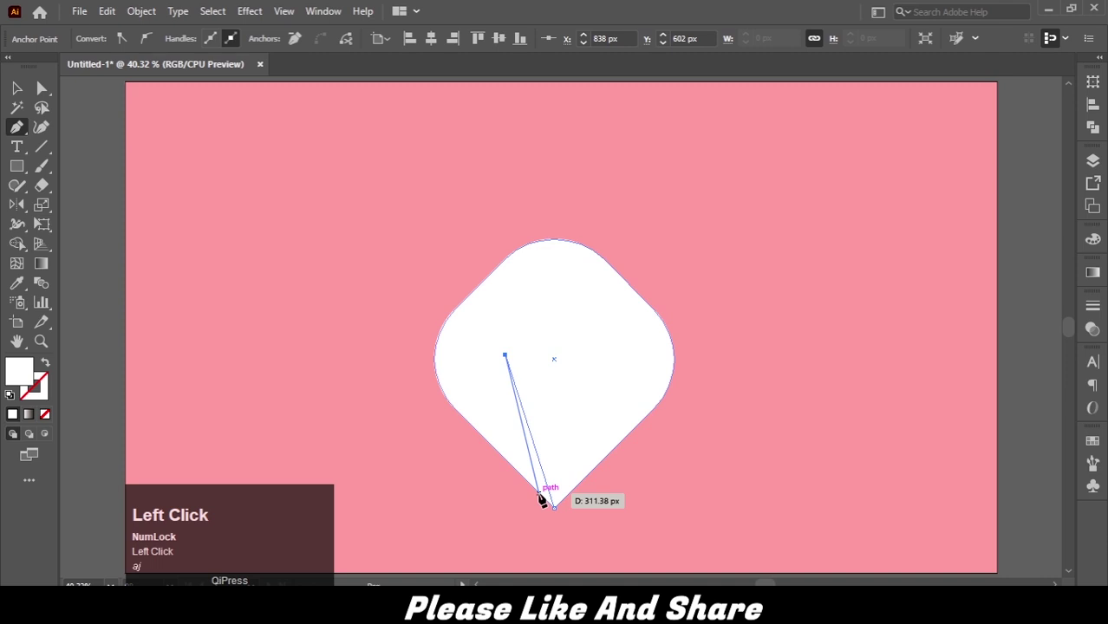
{"action": "key", "text": "Return"}
- Give the line a 40 pt black stroke with Round Cap ends
{"action": "left_click", "coordinate": [182, 147]}
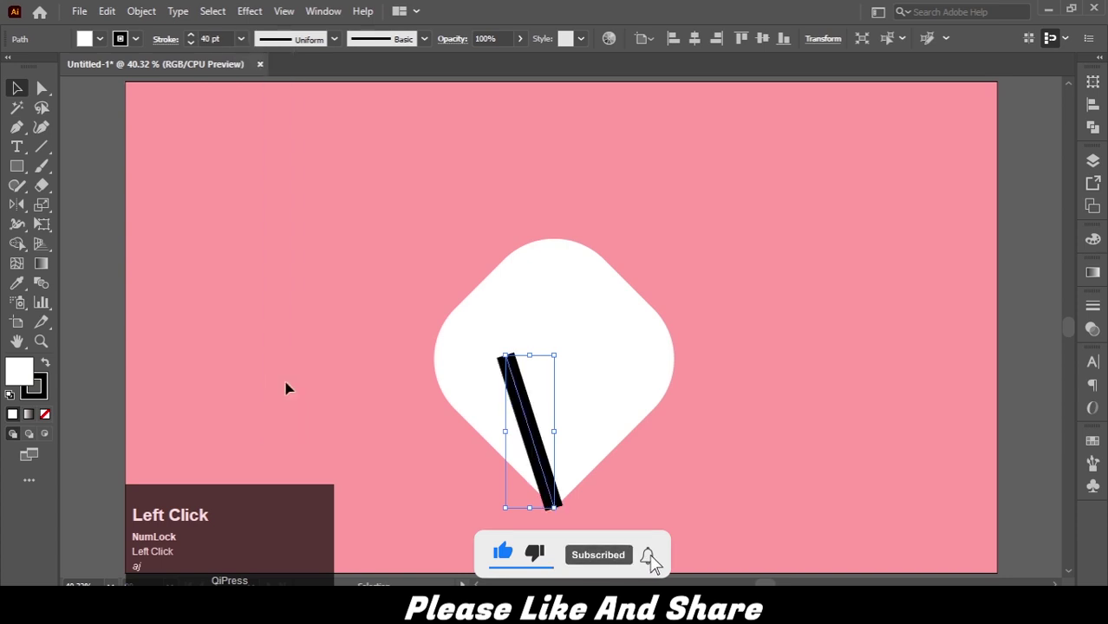
{"action": "type", "text": "aj"}
{"action": "left_click", "coordinate": [1097, 327]}
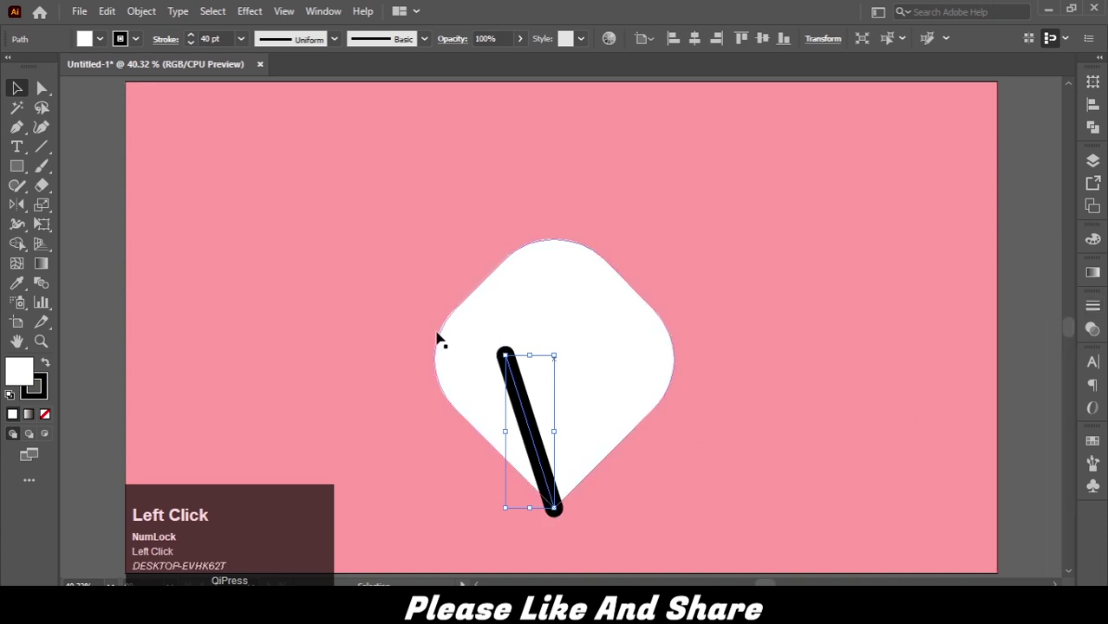
- Reflect-copy the line into a V and expand both strokes into filled shapes
{"action": "left_click", "coordinate": [21, 207]}
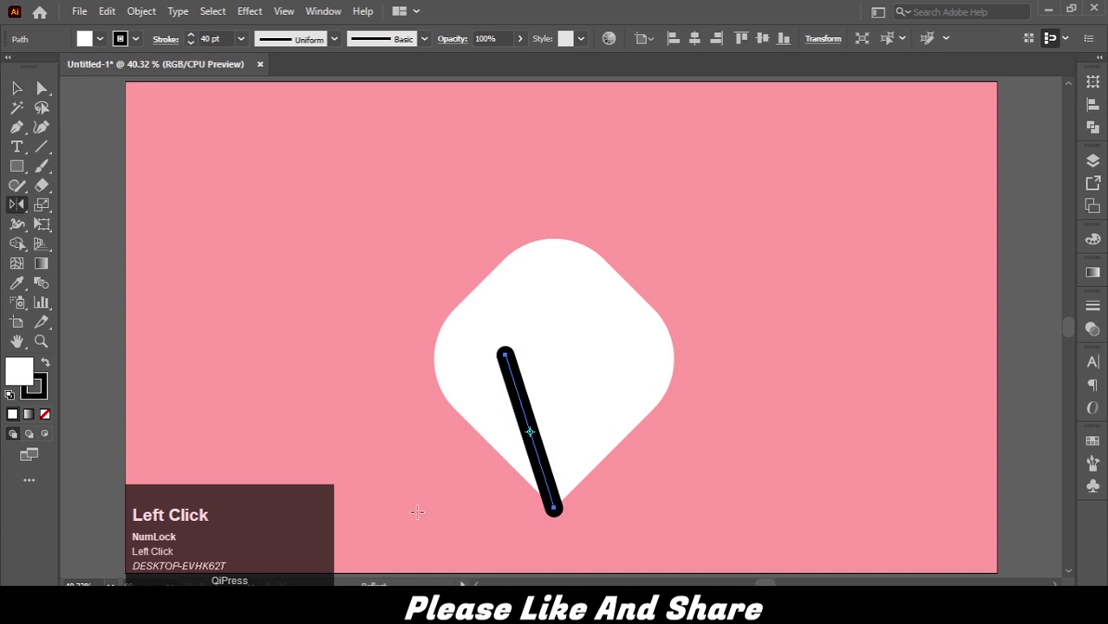
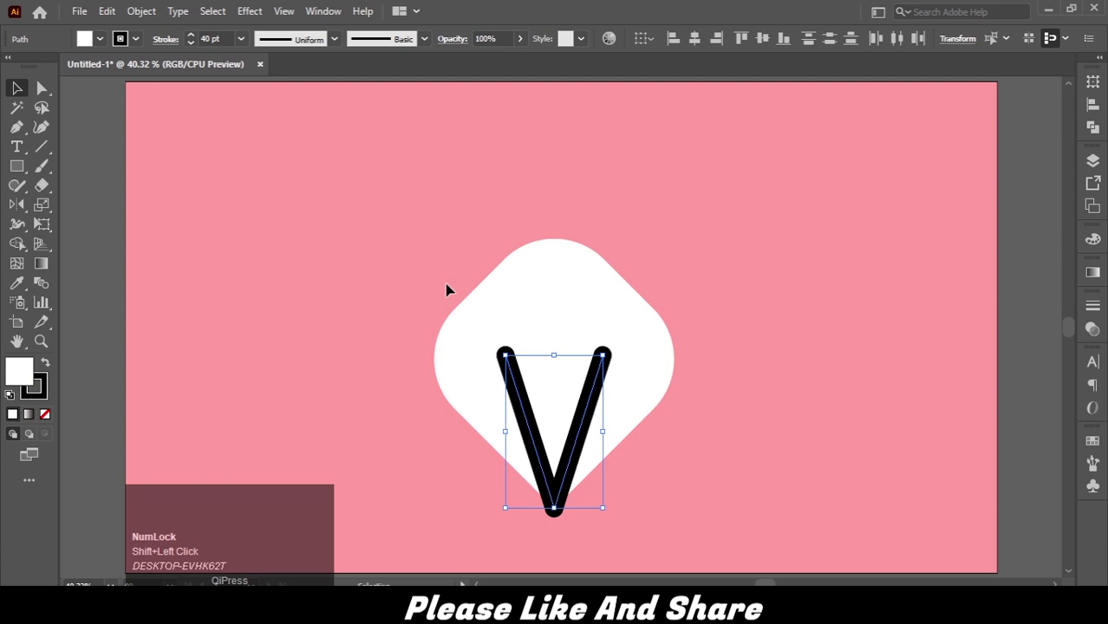
{"action": "left_click", "coordinate": [153, 15]}
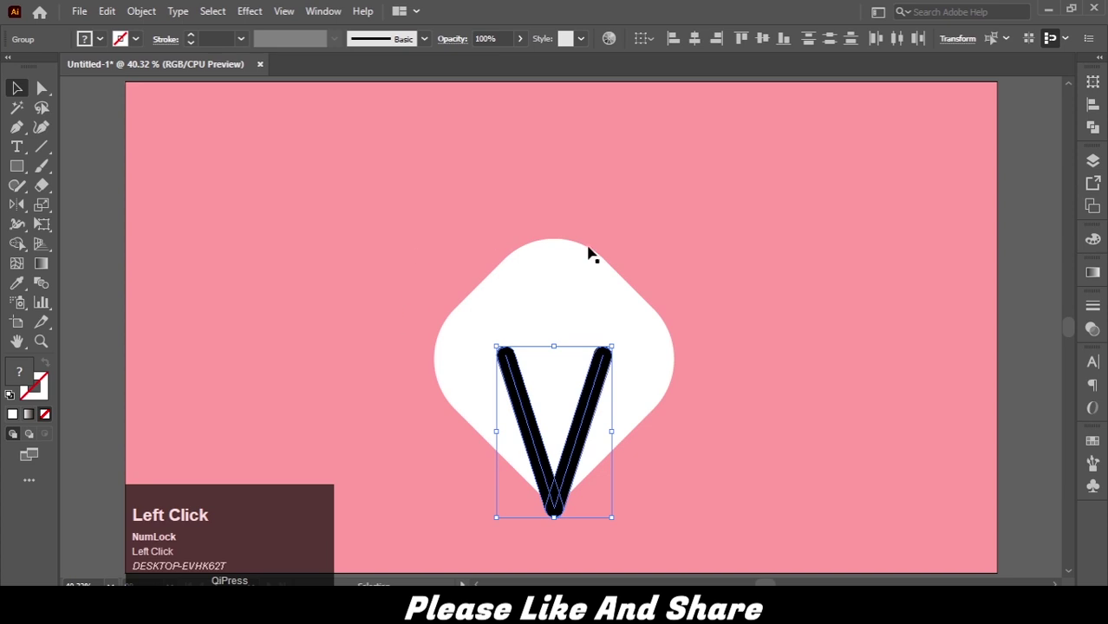
- Marquee-select the petal and the V together for the Minus Front cut
{"action": "left_click_drag", "start_coordinate": [495, 209], "coordinate": [151, 14]}
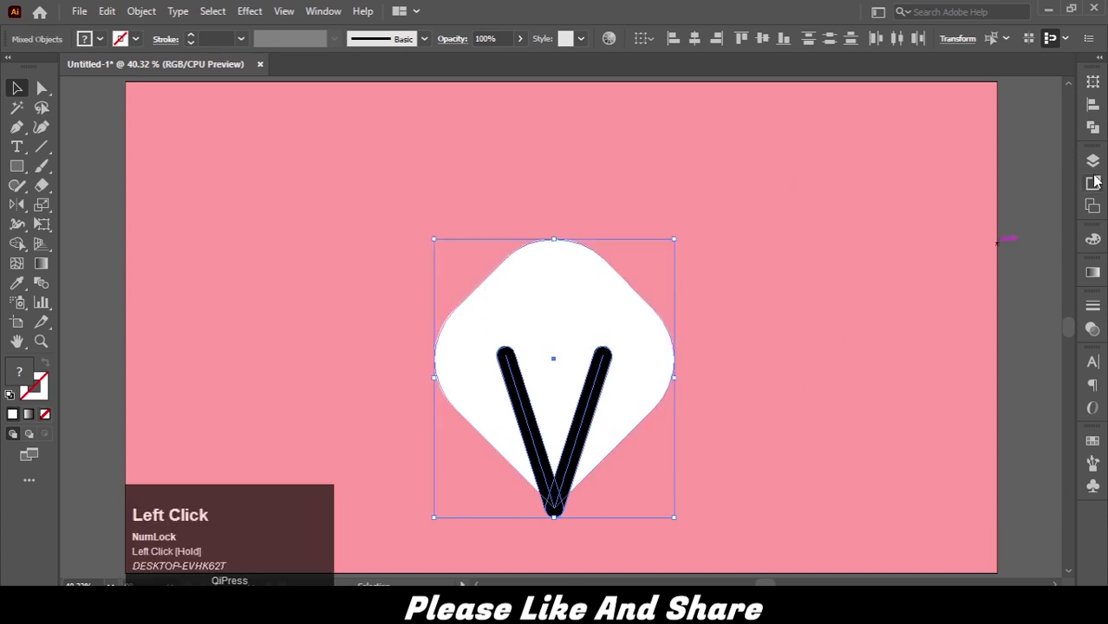
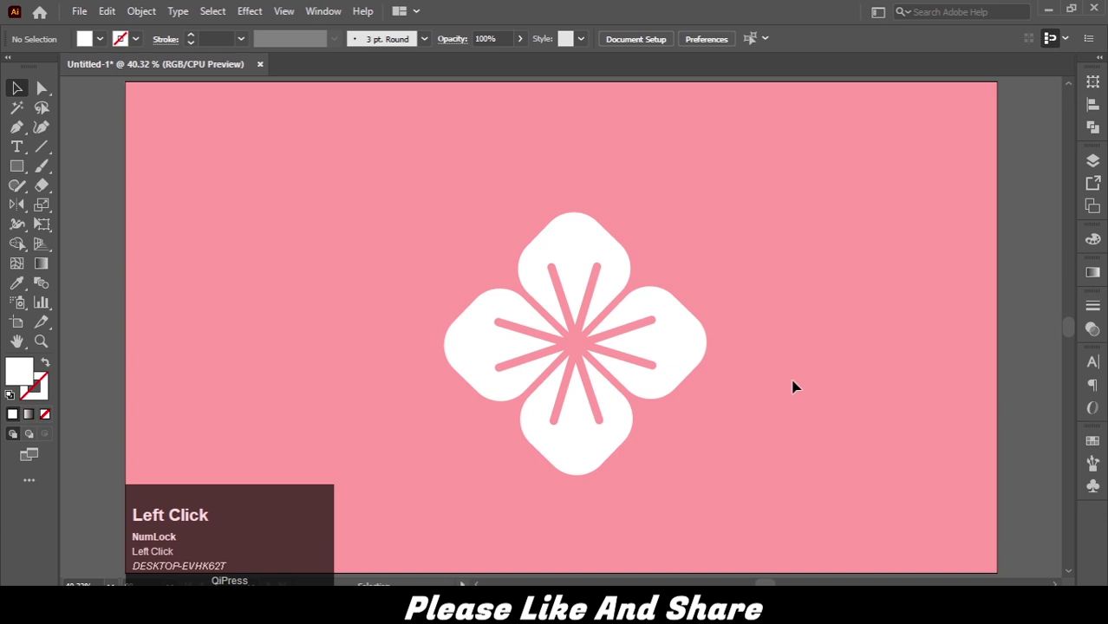
- Make a Brick by Row pattern from the flower with 5x7 copies and 450 px tile height
{"action": "left_click", "coordinate": [485, 273]}
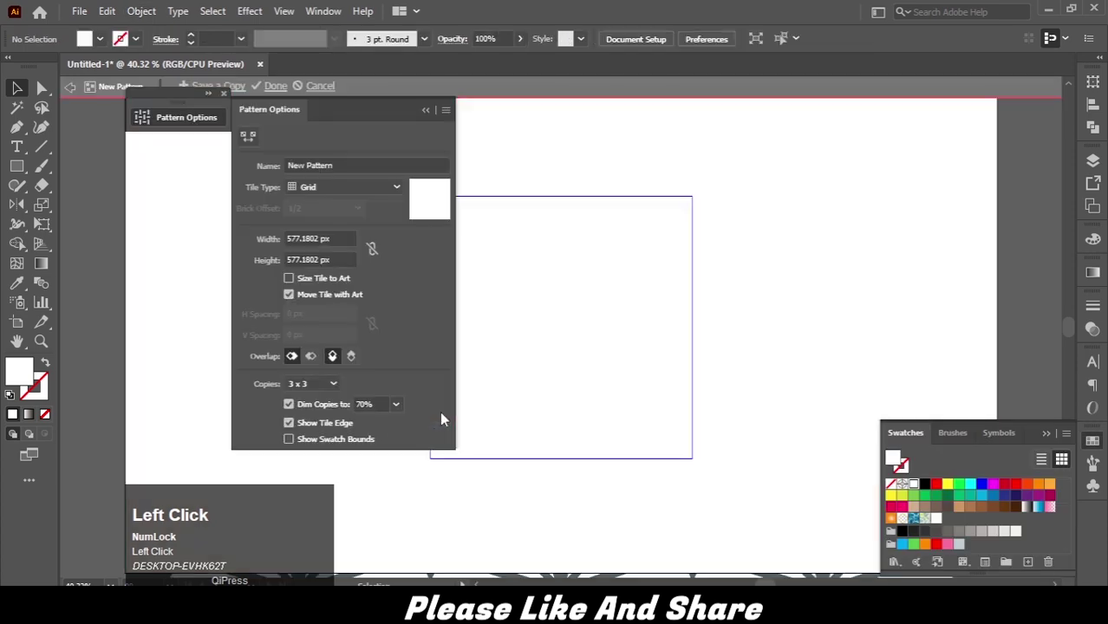
{"action": "left_click", "coordinate": [155, 199]}
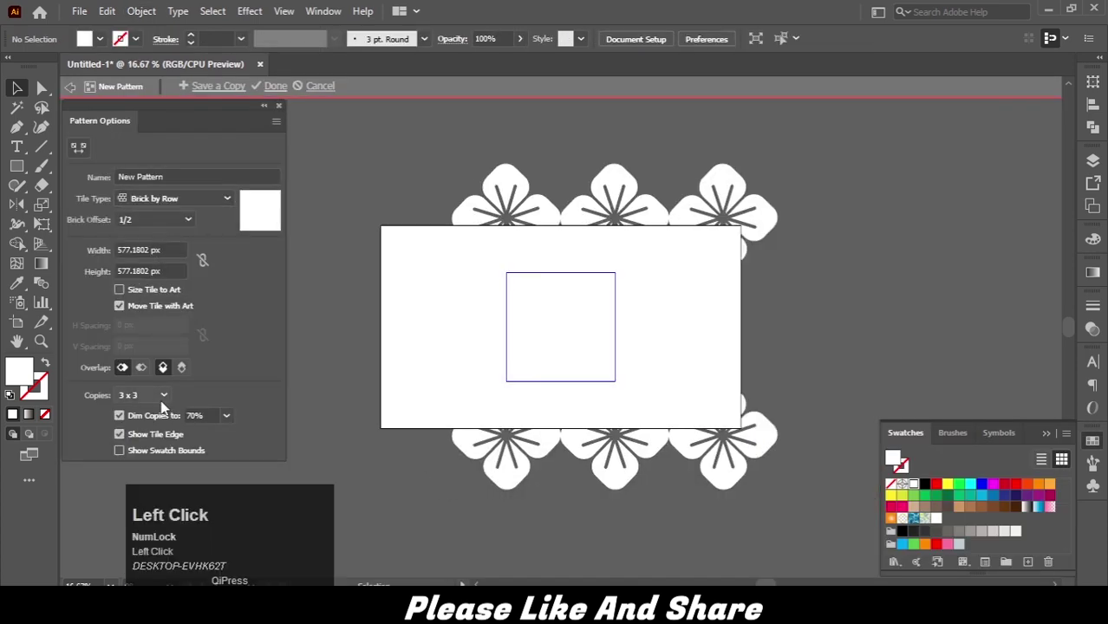
{"action": "left_click", "coordinate": [156, 345]}
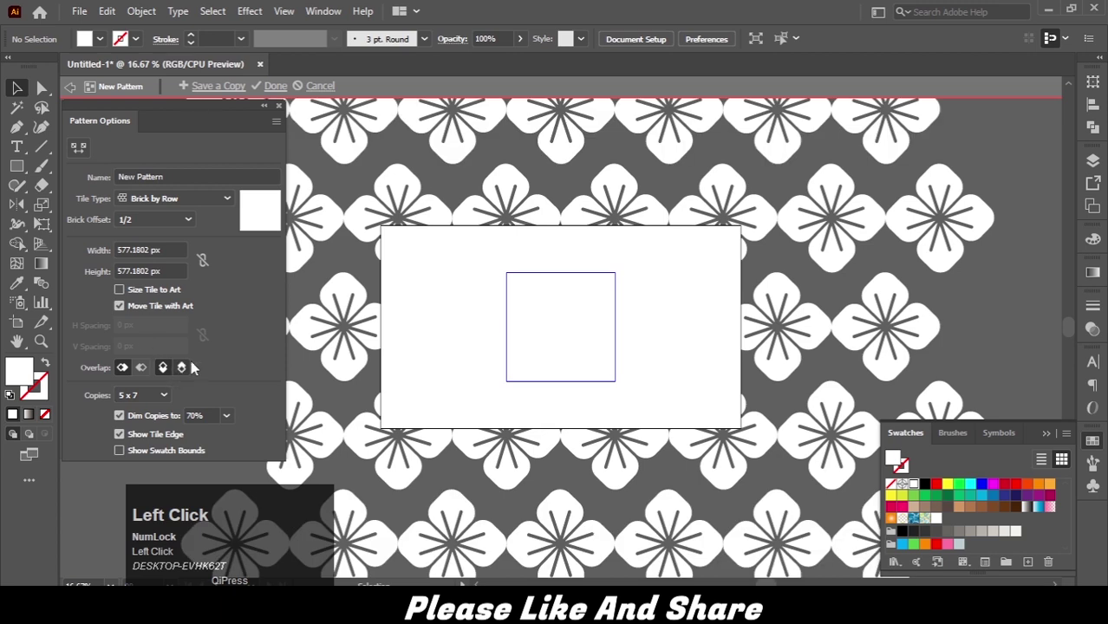
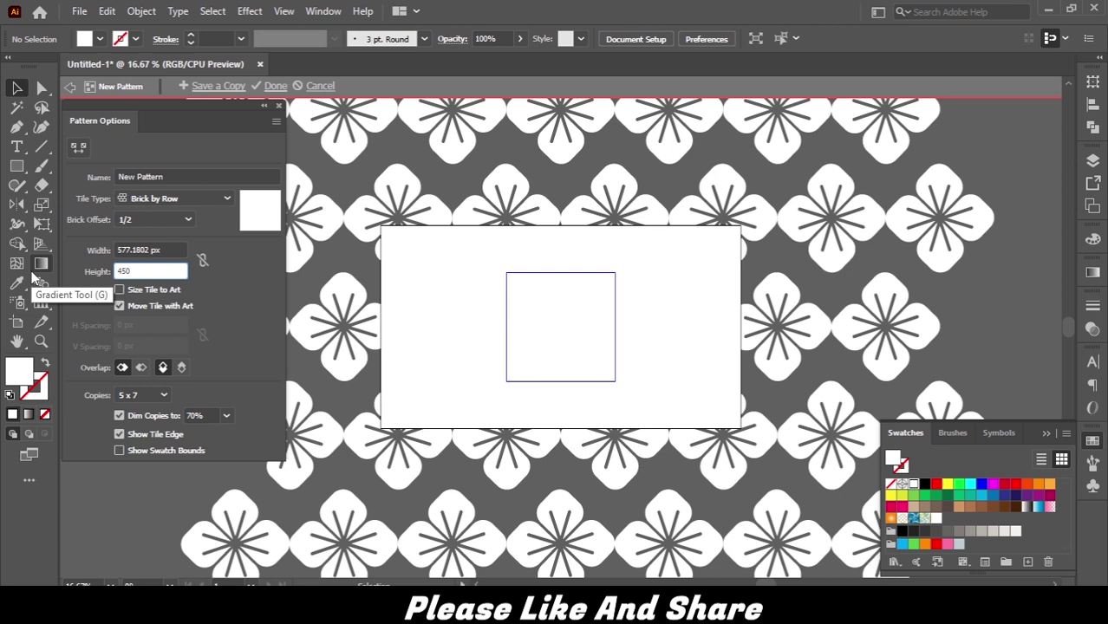
{"action": "left_click", "coordinate": [252, 319]}
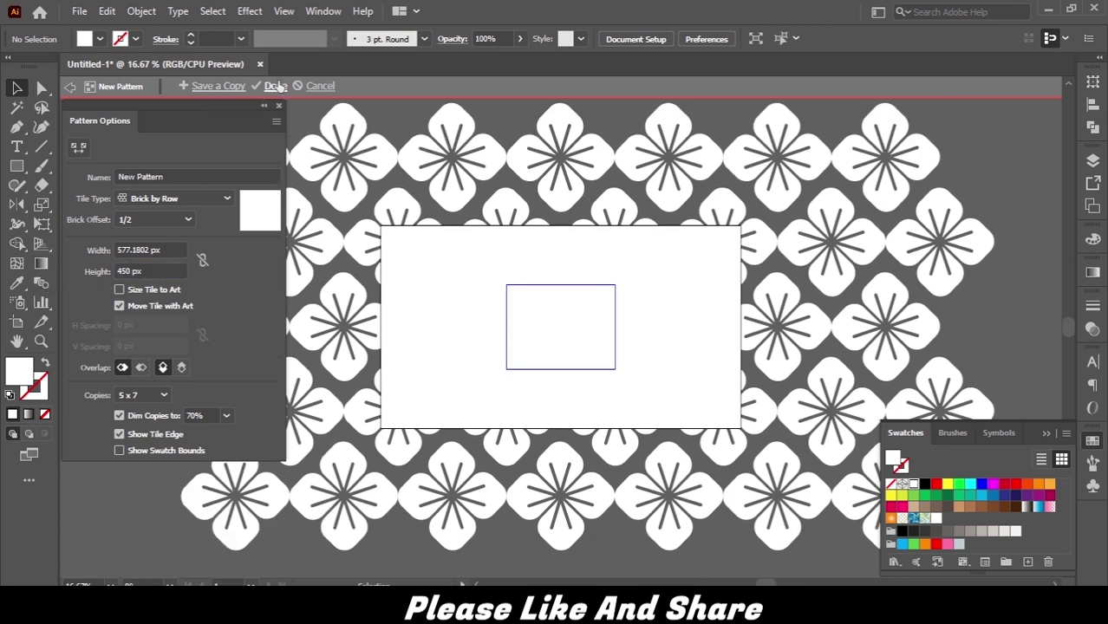
- Exit pattern editing and delete the original flower, leaving the plain pink artboard
{"action": "left_click", "coordinate": [283, 85]}
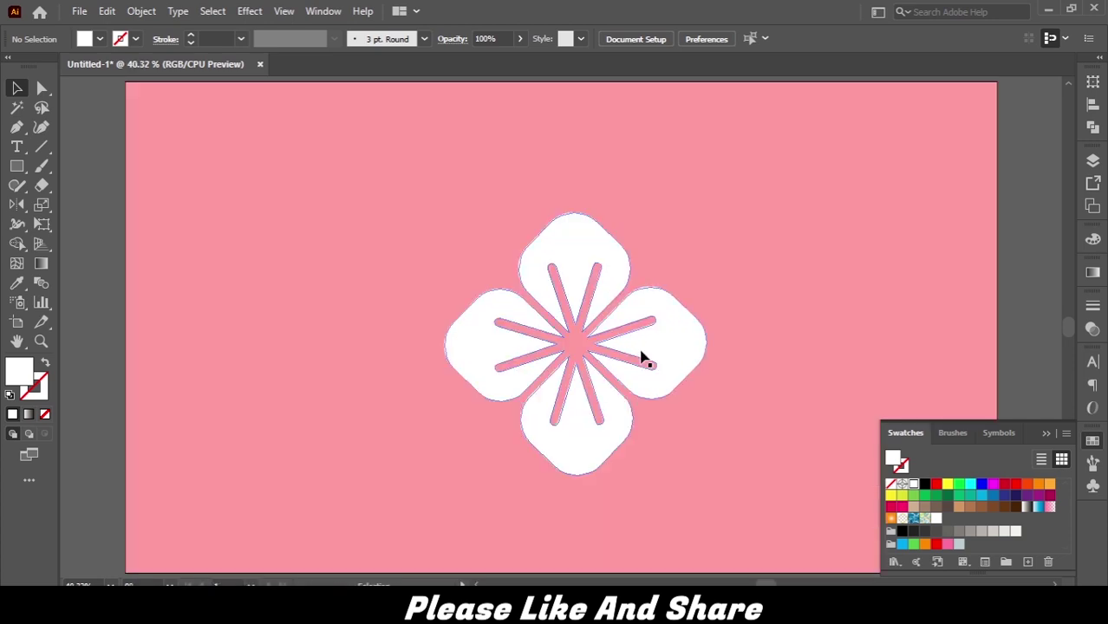
{"action": "left_click_drag", "start_coordinate": [531, 247], "coordinate": [772, 456]}
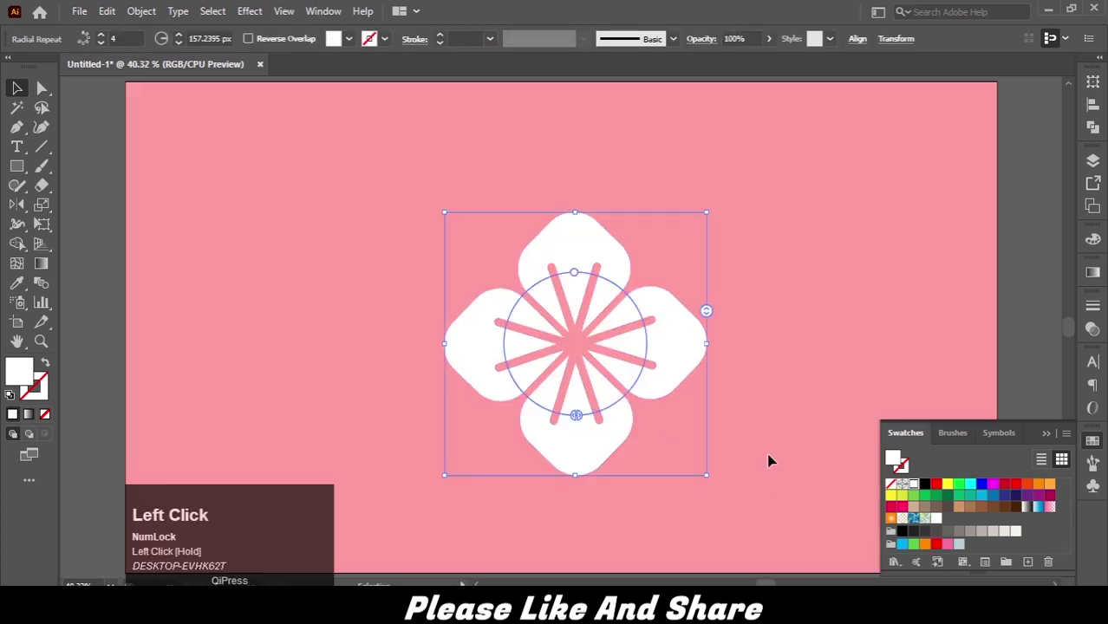
{"action": "key", "text": "Delete"}
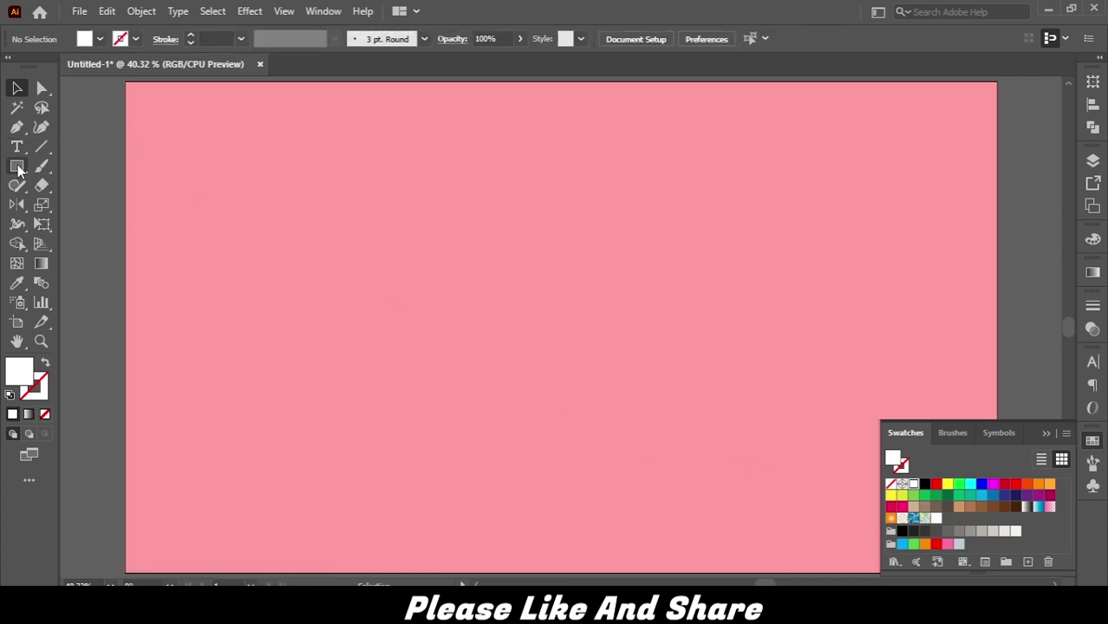
- Draw a full-artboard rectangle and fill it with the New Pattern swatch
{"action": "left_click", "coordinate": [21, 169]}
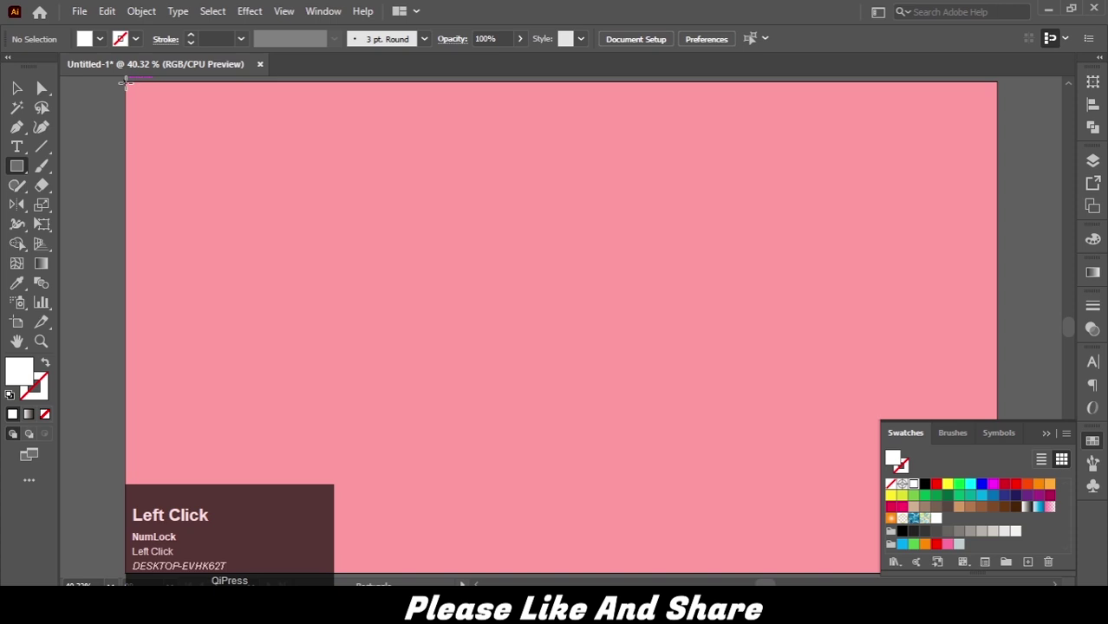
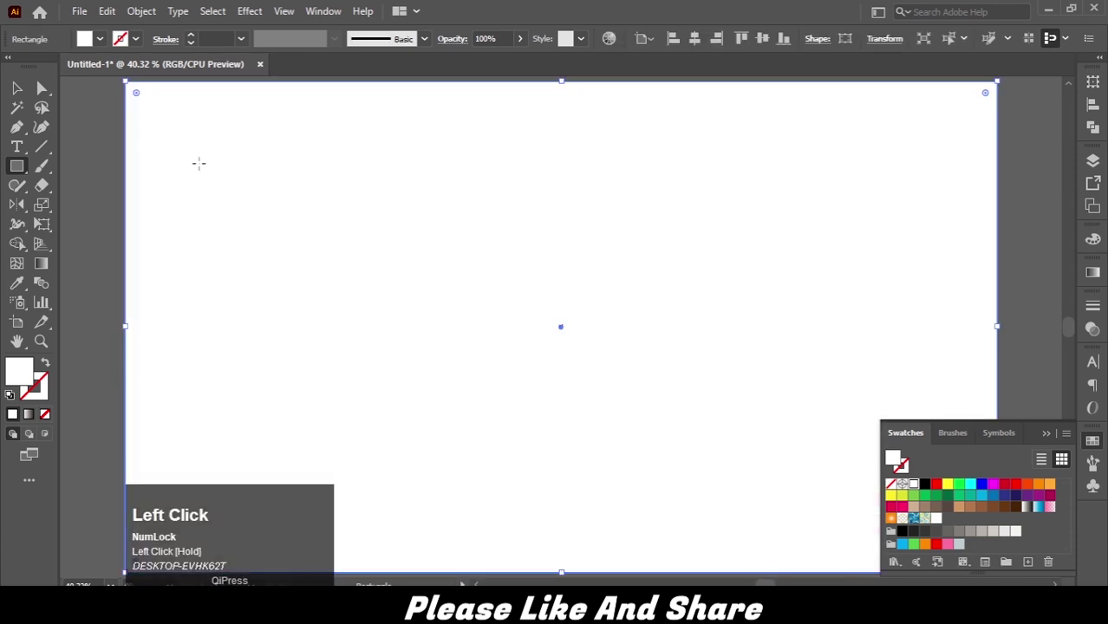
{"action": "left_click", "coordinate": [21, 91]}
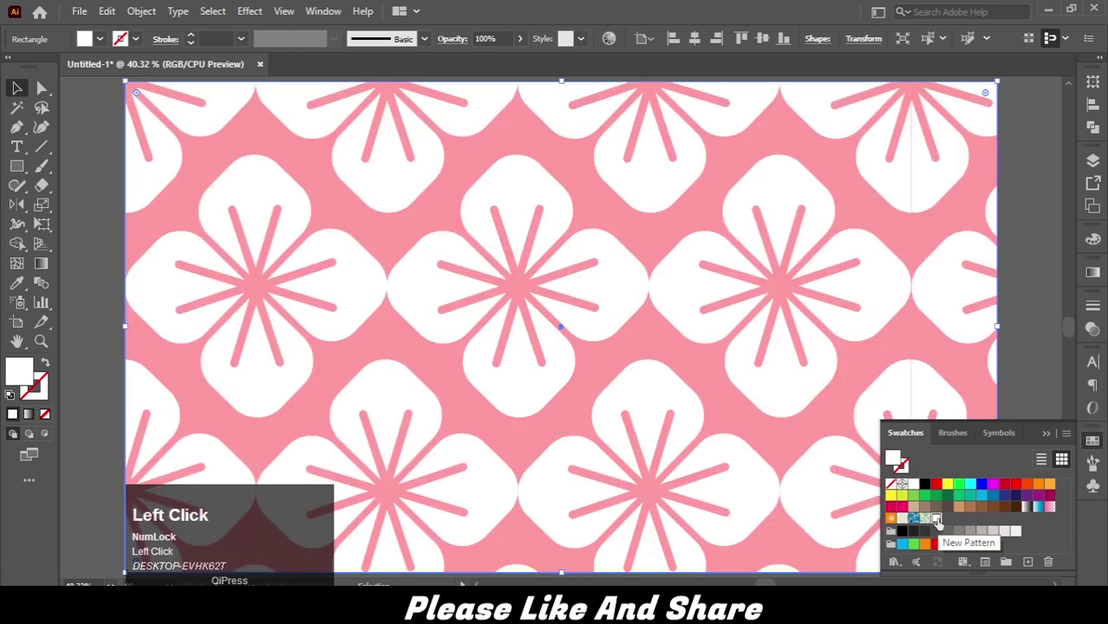
- Scale only the pattern to 33% uniform with Transform Objects unchecked
{"action": "left_click", "coordinate": [44, 207]}
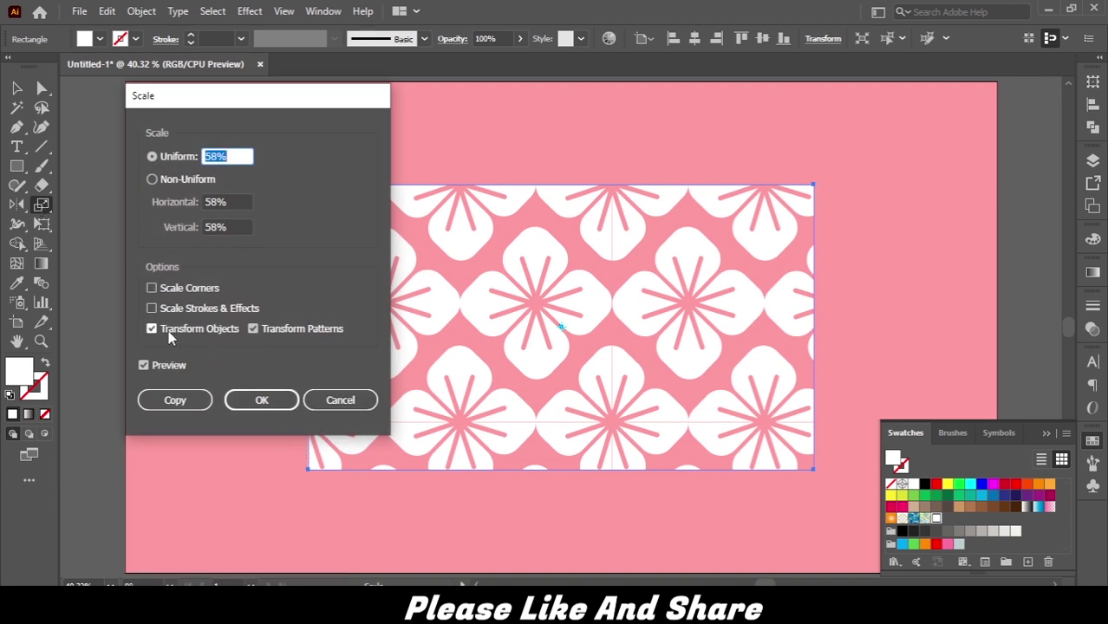
{"action": "left_click", "coordinate": [152, 334]}
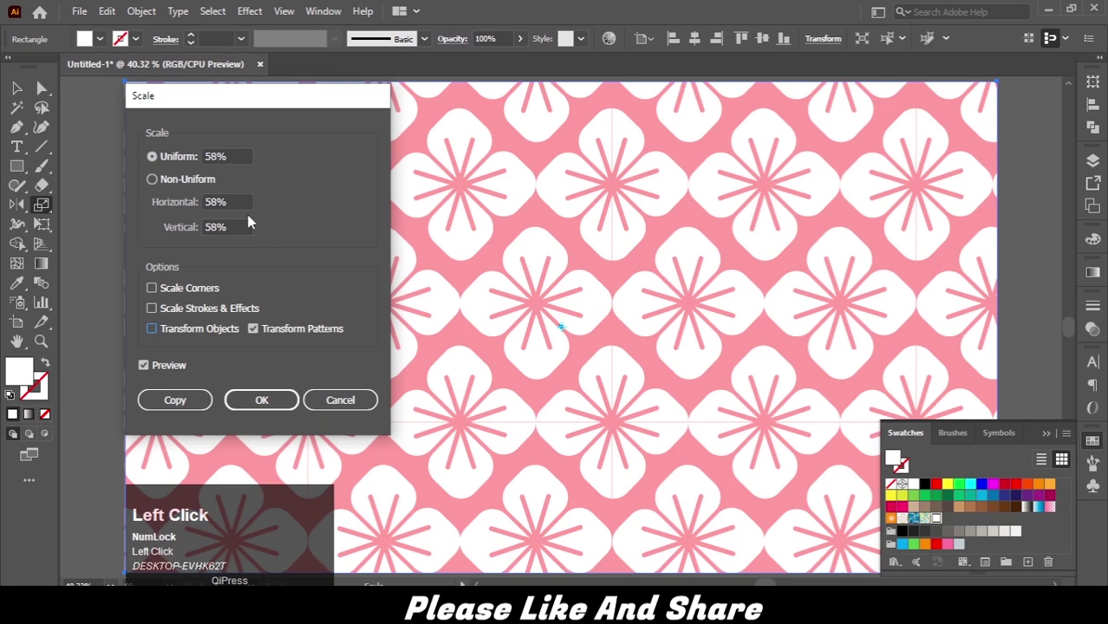
{"action": "key", "text": "Down"}
{"action": "key", "text": "Down"}
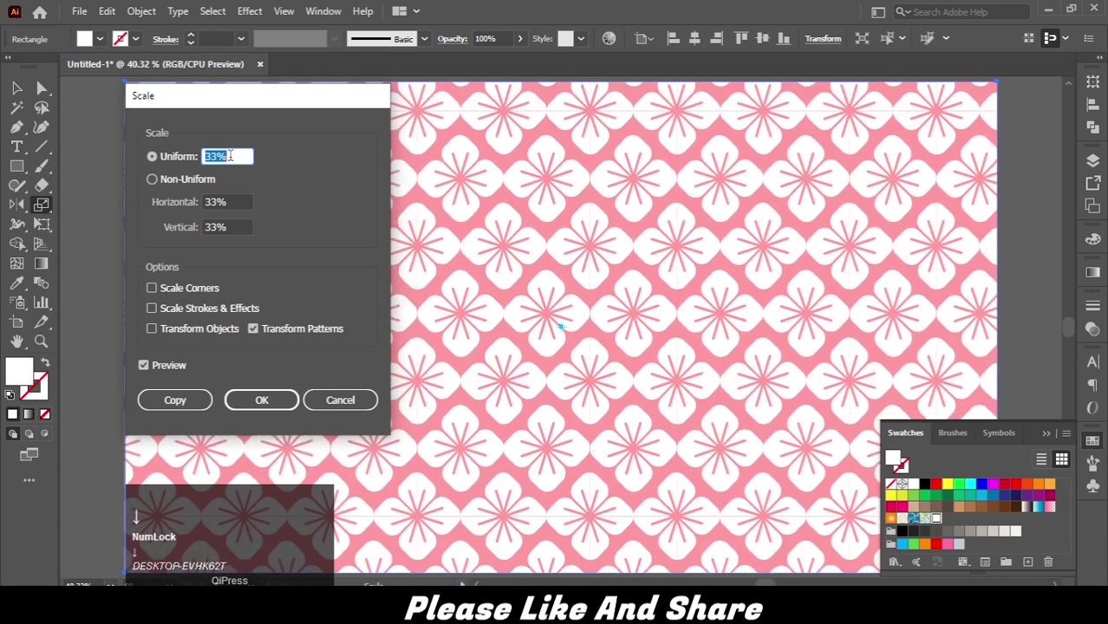
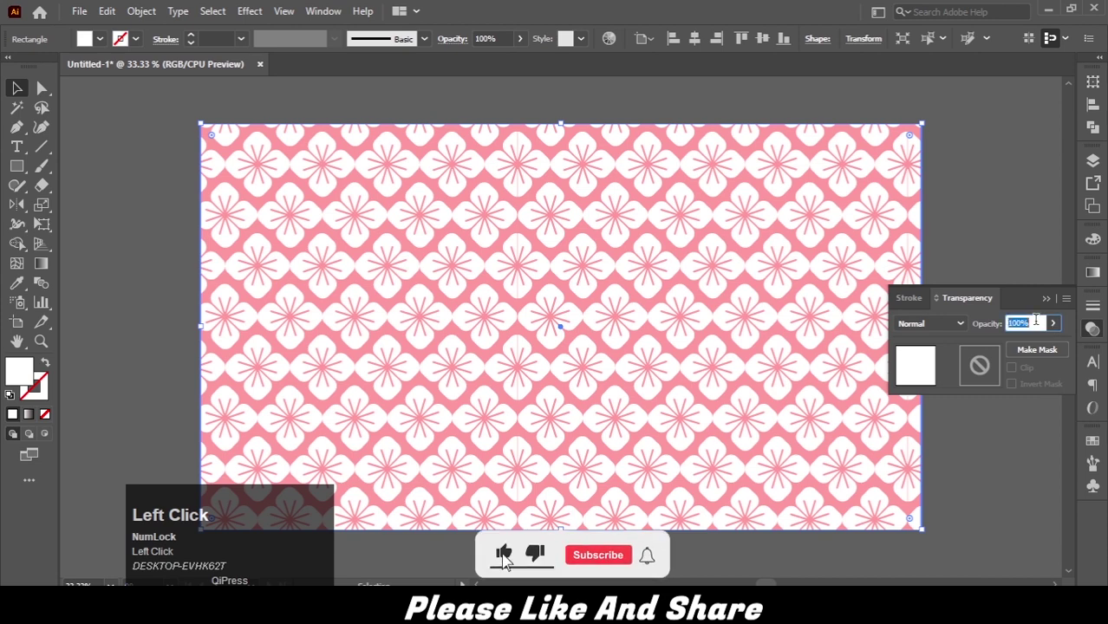
- Apply 50% opacity to the patterned rectangle in the Transparency panel
{"action": "key", "text": "Return"}
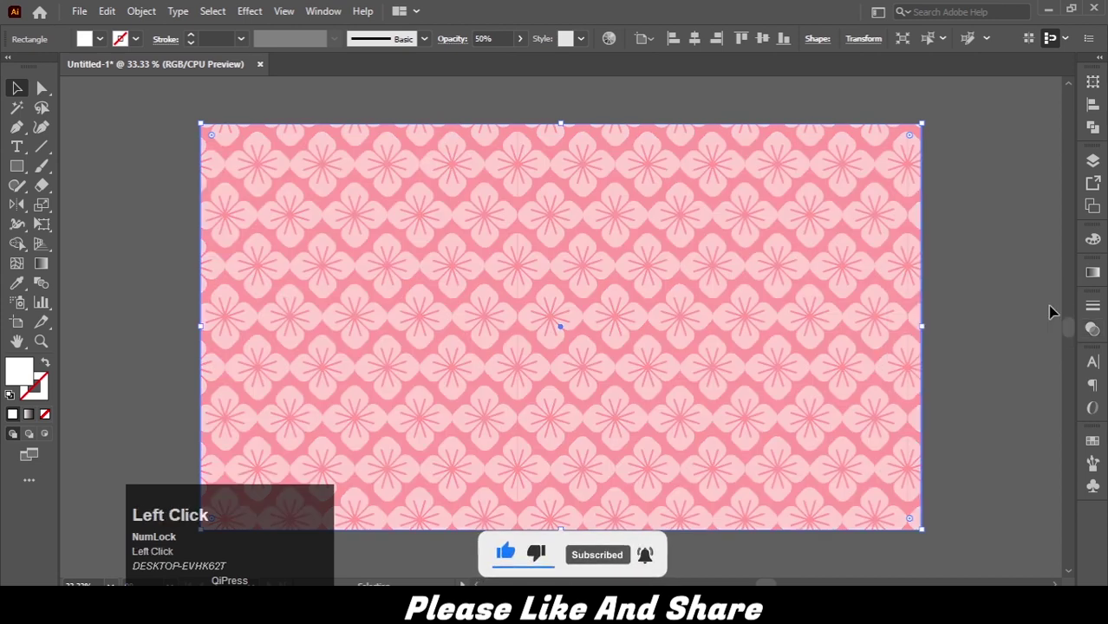